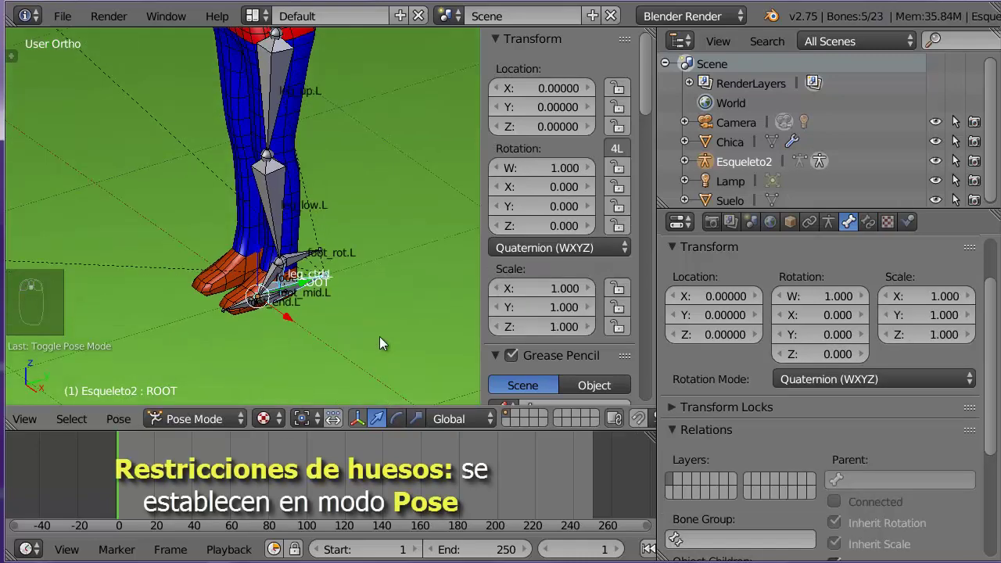
Frame the left leg in the viewport, select a leg bone and test-move it with grab and scale
middle_click(383, 344)
drag(325, 346, 392, 310)
drag(392, 309, 300, 289)
drag(300, 289, 364, 180)
drag(364, 180, 399, 196)
right_click(364, 180)
key(g)
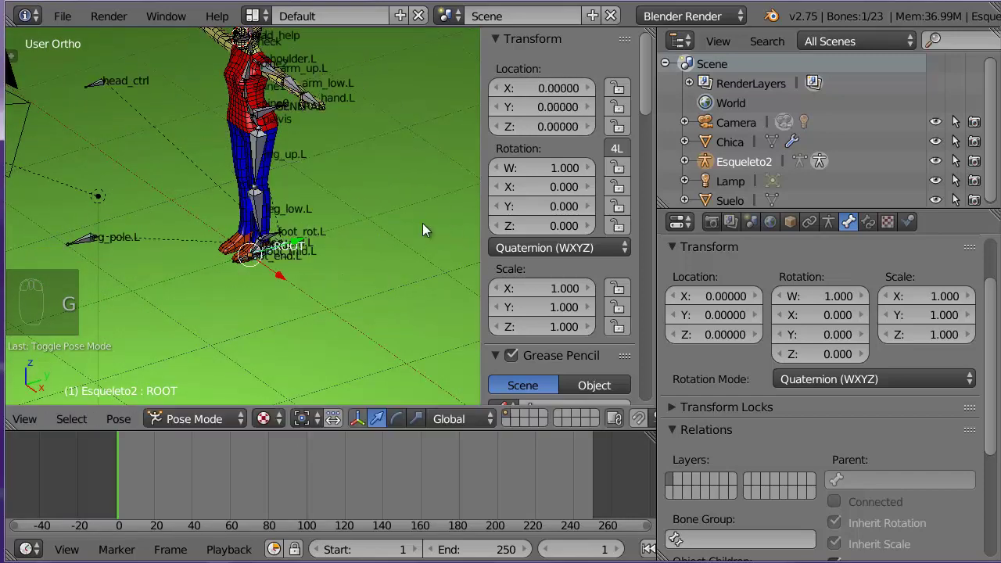
key(s)
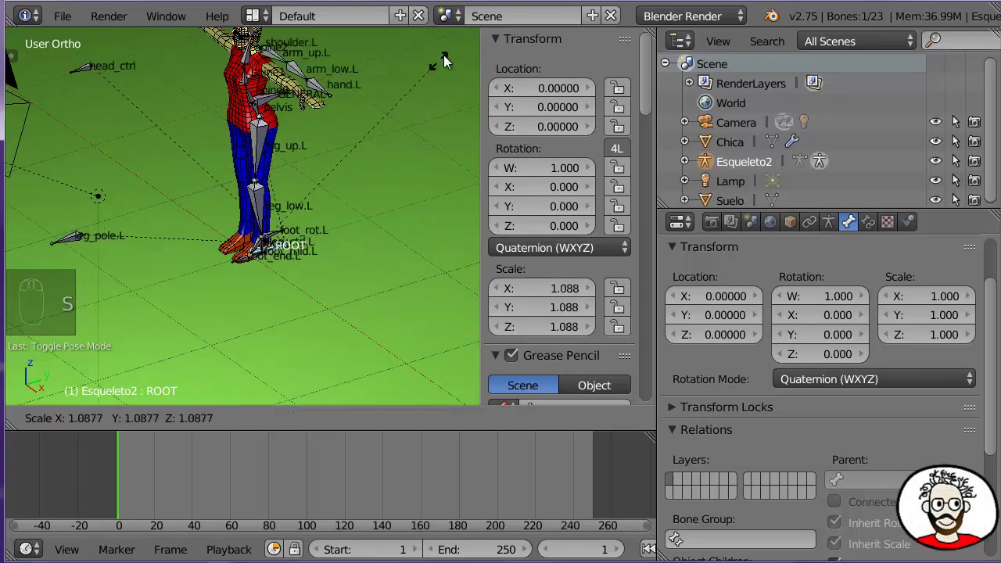
middle_click(391, 181)
drag(391, 180, 402, 190)
drag(401, 190, 360, 176)
Select all armature bones and clear their location, rotation and scale
key(a)
key(a)
drag(373, 203, 396, 202)
middle_click(392, 190)
middle_click(379, 185)
key(alt+g)
key(alt+r)
key(alt+s)
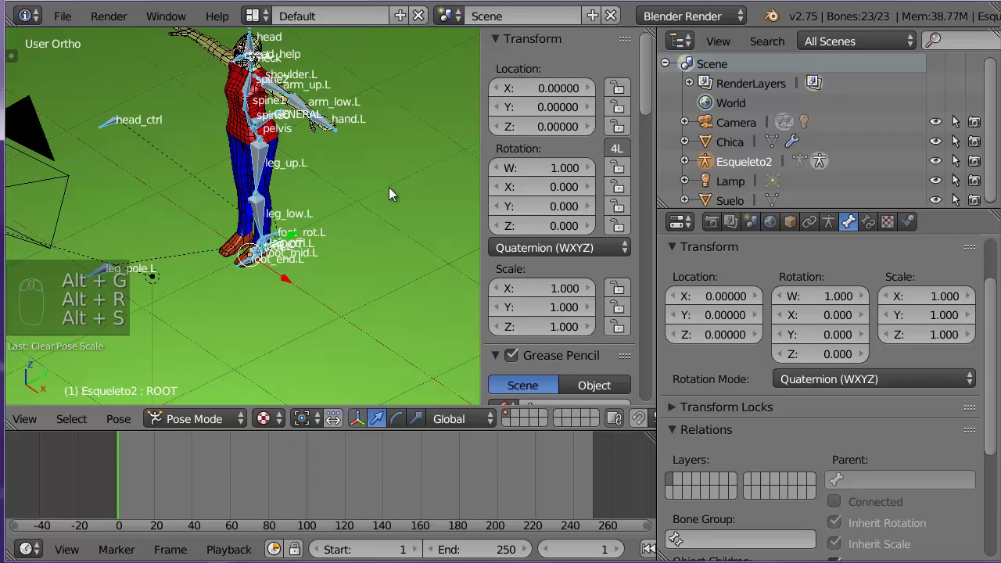
Zoom in on the left leg and make leg_low.L the active bone
middle_click(392, 184)
middle_click(395, 224)
middle_click(360, 187)
middle_click(338, 161)
middle_click(337, 152)
drag(391, 184, 373, 156)
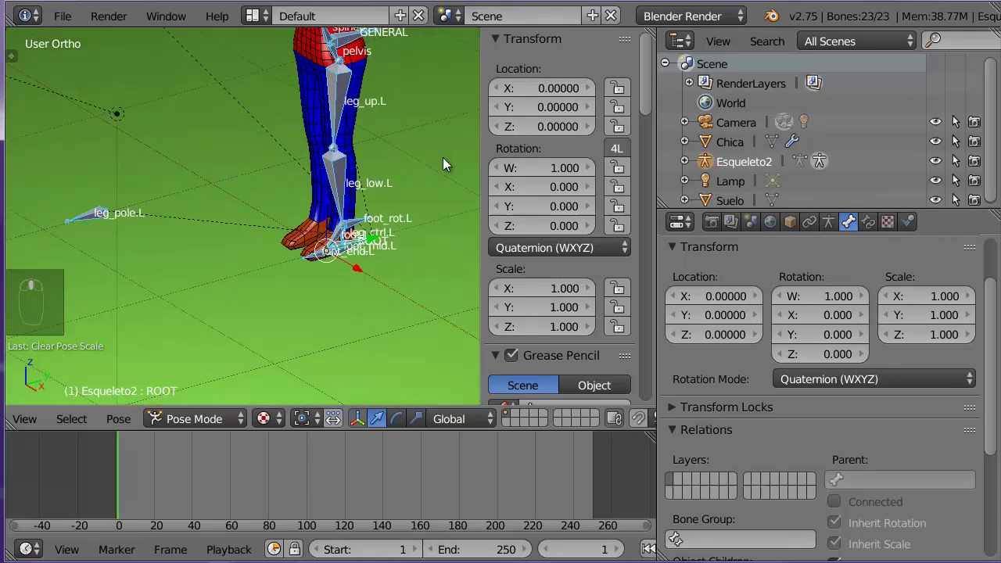
drag(455, 218, 456, 251)
drag(453, 257, 429, 306)
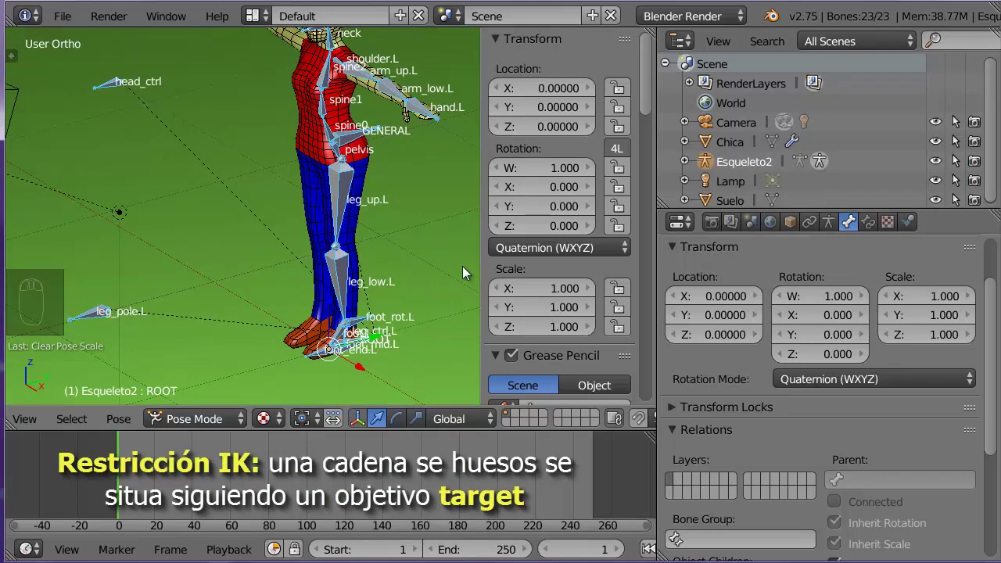
Add an Inverse Kinematics constraint to leg_low.L targeting Esqueleto2 foot.L with pole target leg_pole.L
key(n)
drag(451, 241, 331, 189)
middle_click(330, 188)
drag(342, 198, 424, 296)
drag(444, 354, 438, 341)
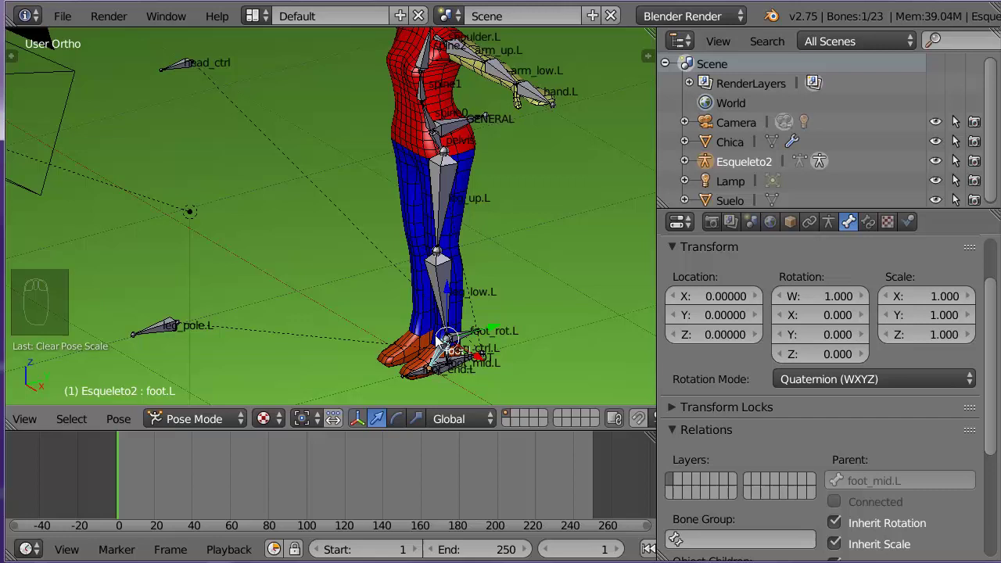
scroll(up, 3)
drag(534, 318, 451, 299)
drag(451, 299, 535, 298)
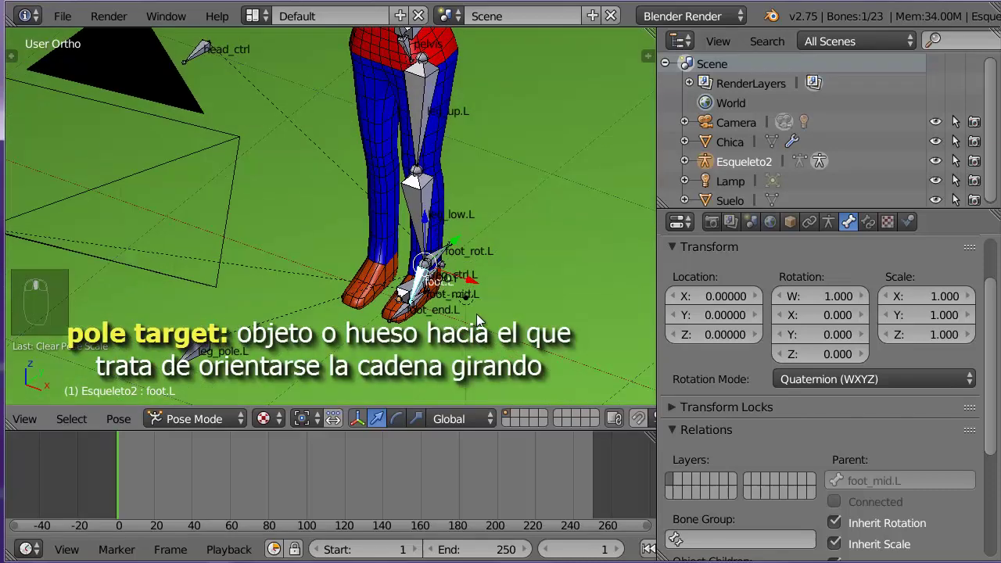
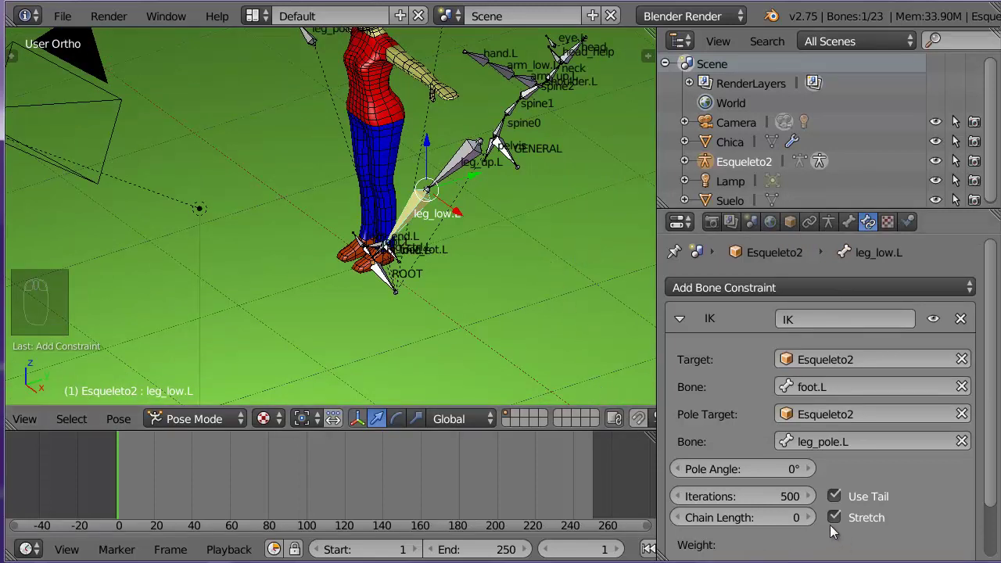
Set the IK constraint's Chain Length to 2
click(819, 525)
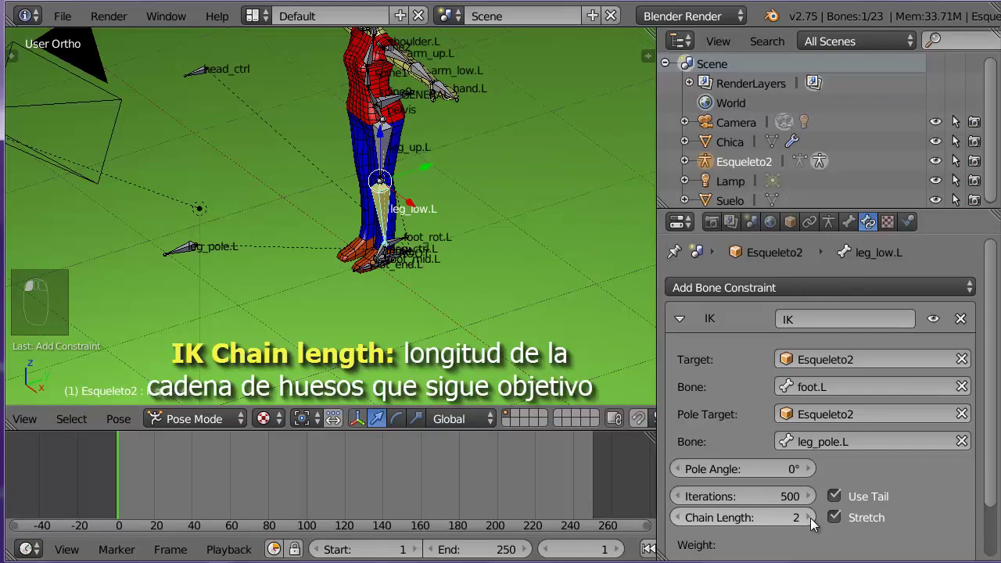
drag(409, 296, 525, 273)
scroll(down, 3)
drag(524, 276, 780, 467)
scroll(up, 3)
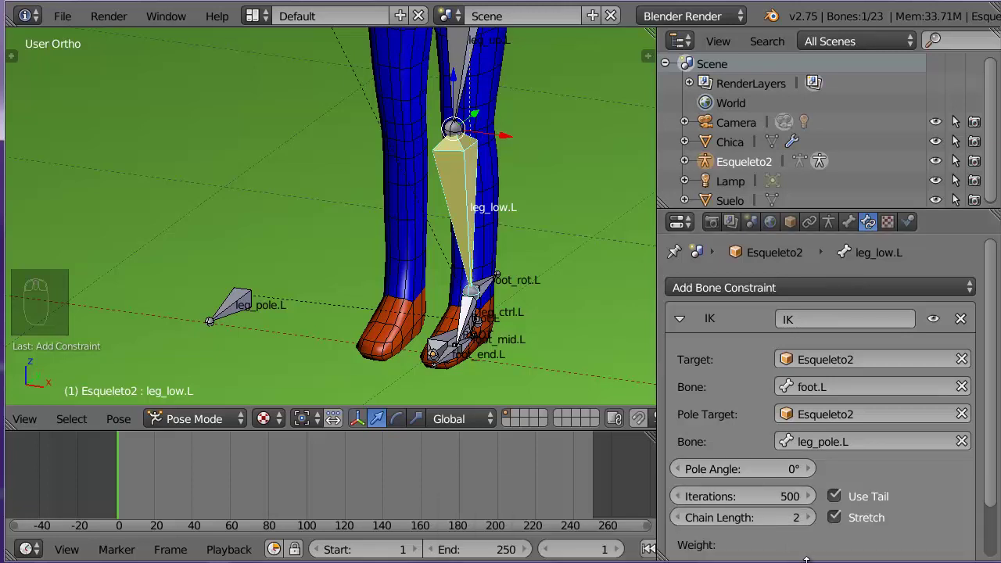
Set the IK Pole Angle to -90°
drag(755, 473, 752, 463)
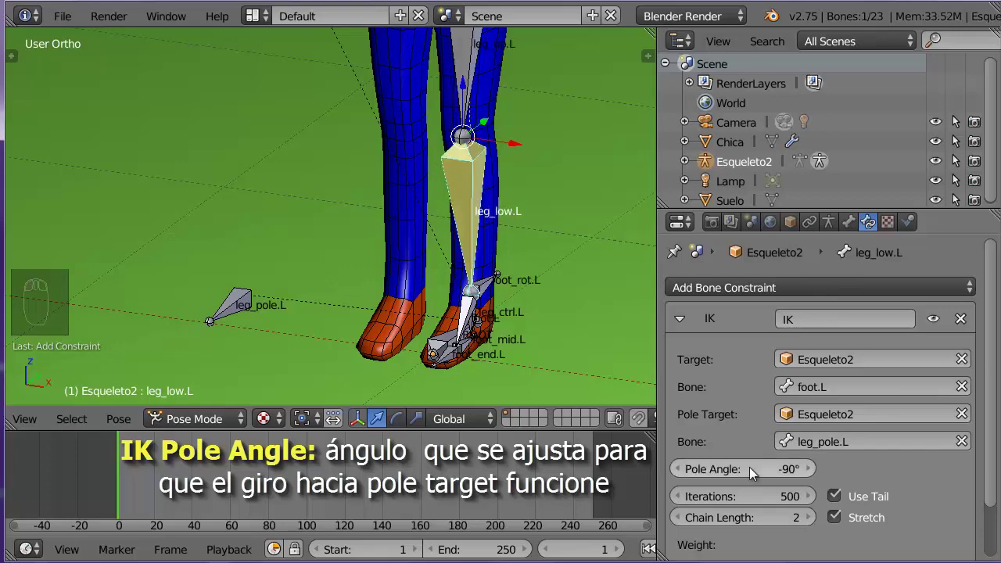
drag(581, 303, 580, 323)
scroll(down, 3)
drag(517, 315, 262, 435)
scroll(down, 3)
Hide the Chica mesh in the Outliner so only the skeleton shows, with leg_low.L active
drag(225, 428, 379, 116)
drag(379, 117, 261, 197)
key(h)
drag(412, 207, 267, 359)
drag(260, 428, 267, 359)
click(266, 359)
right_click(267, 360)
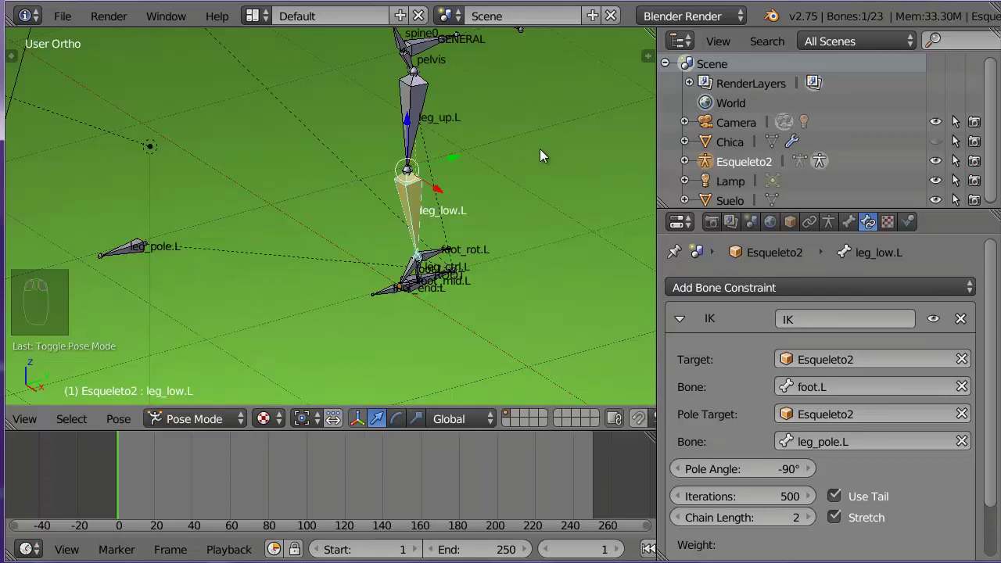
Select the GENERAL bone of the armature
drag(426, 53, 406, 38)
drag(407, 38, 418, 79)
click(418, 84)
right_click(418, 83)
drag(419, 89, 419, 104)
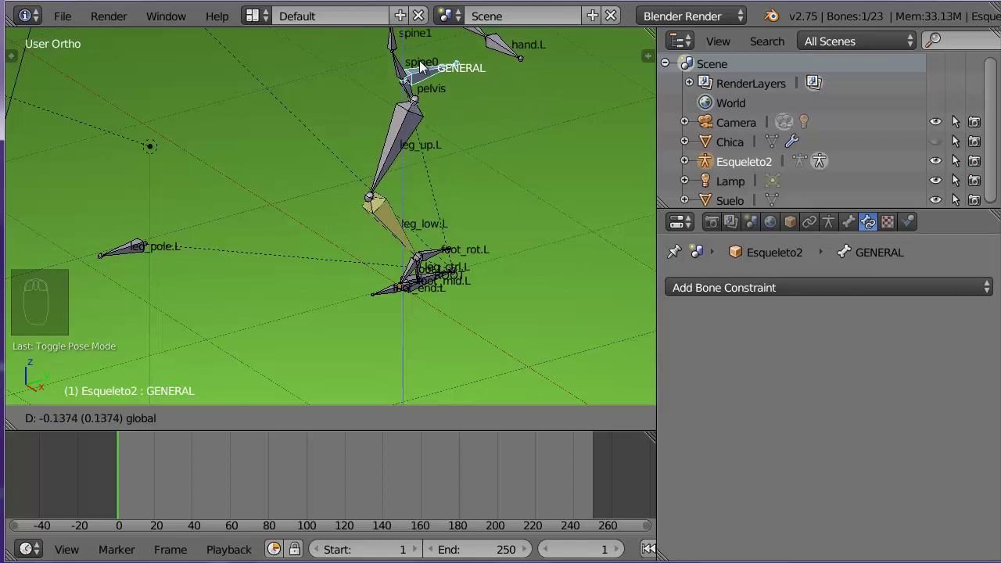
Grab leg_pole.L and leg_ctrl.L and move them to check the leg bends at the knee
drag(494, 310, 80, 282)
scroll(down, 3)
drag(136, 247, 330, 228)
scroll(down, 3)
key(g)
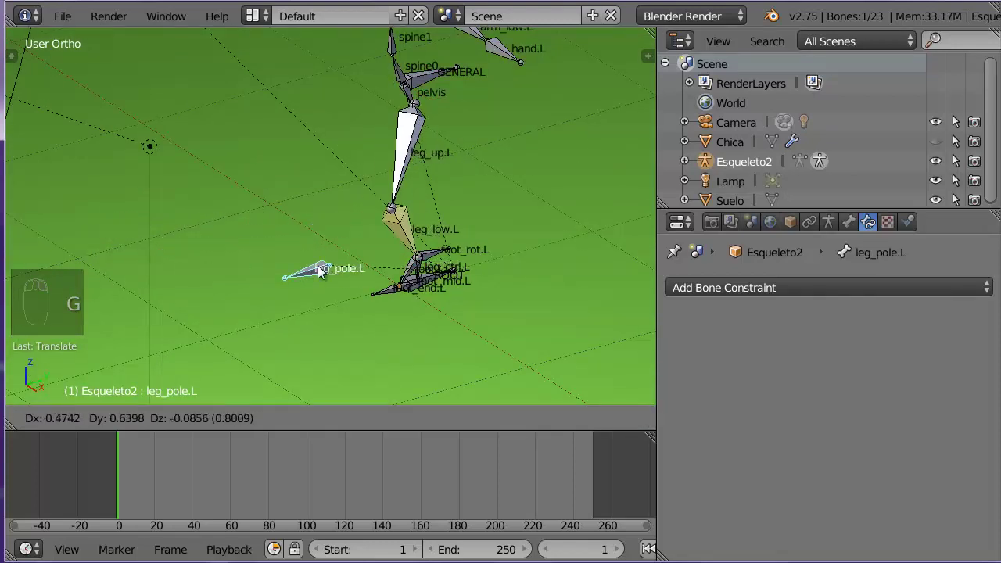
drag(411, 320, 528, 259)
drag(464, 299, 533, 306)
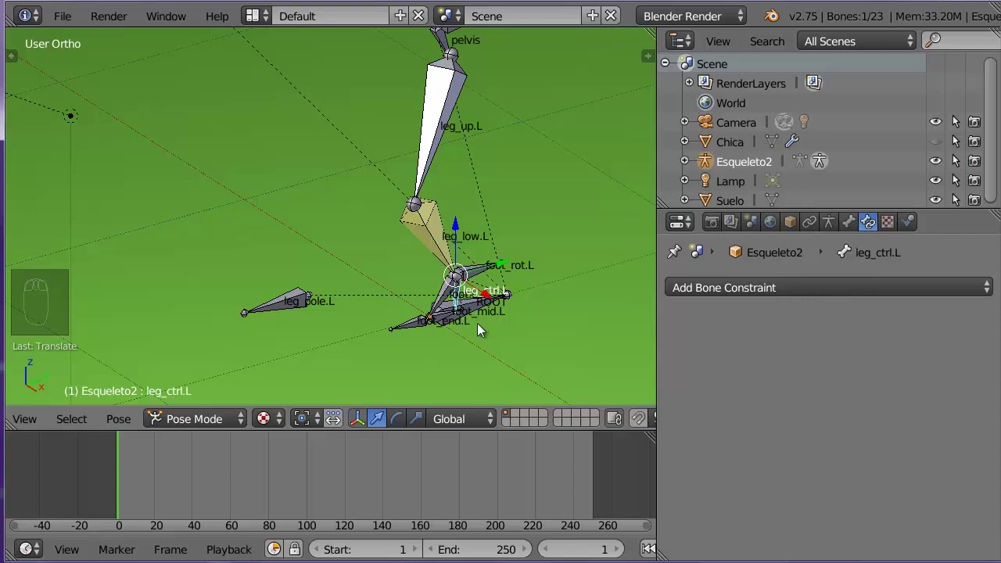
key(g)
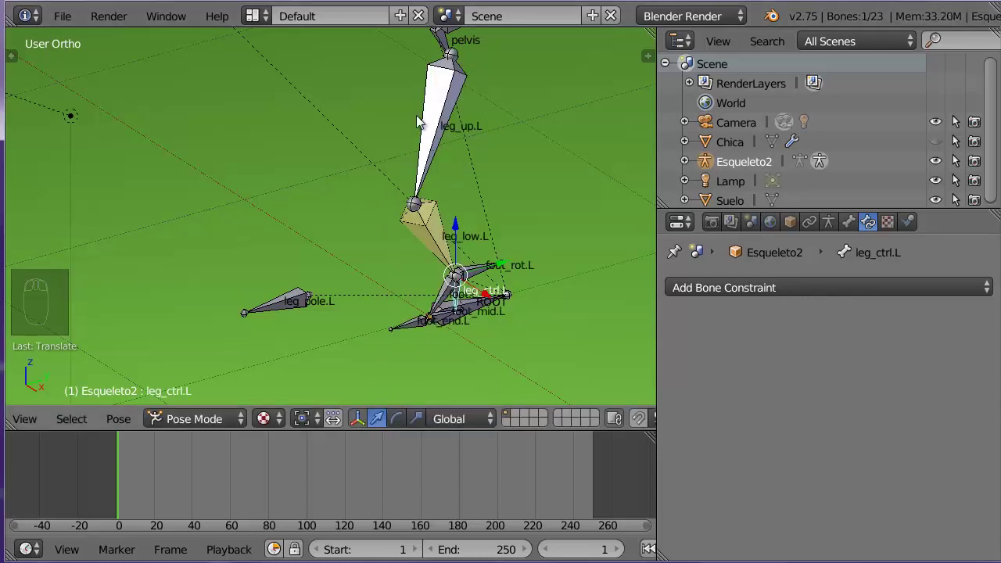
Select all 23 bones, clear their location, rotation and scale, then pick leg_low.L
key(a)
key(a)
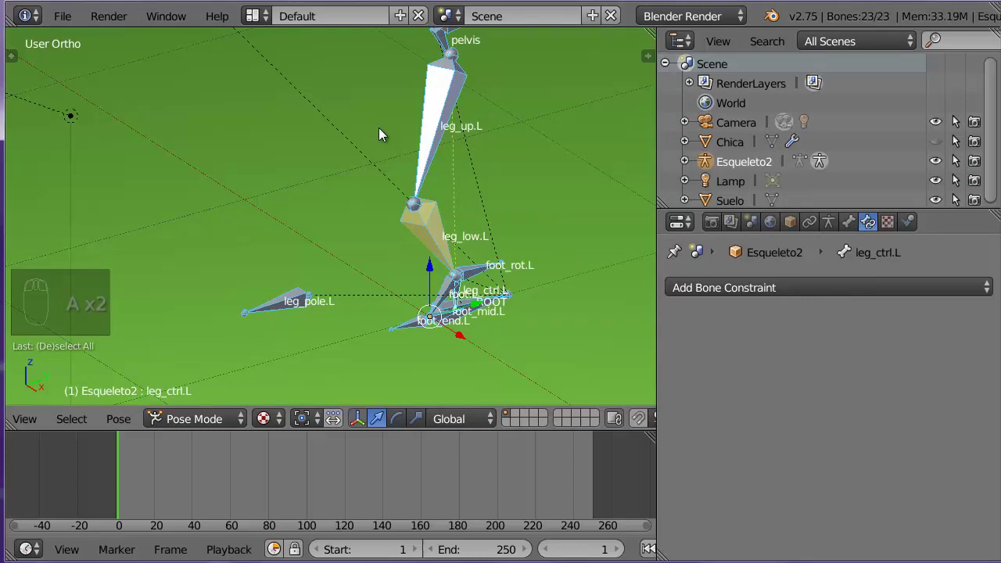
key(alt+g)
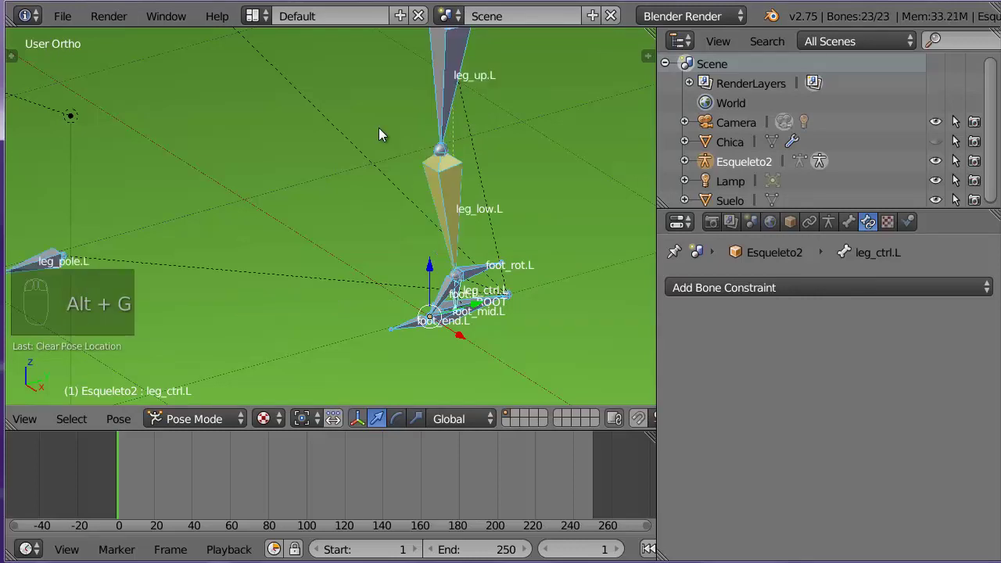
key(alt+r)
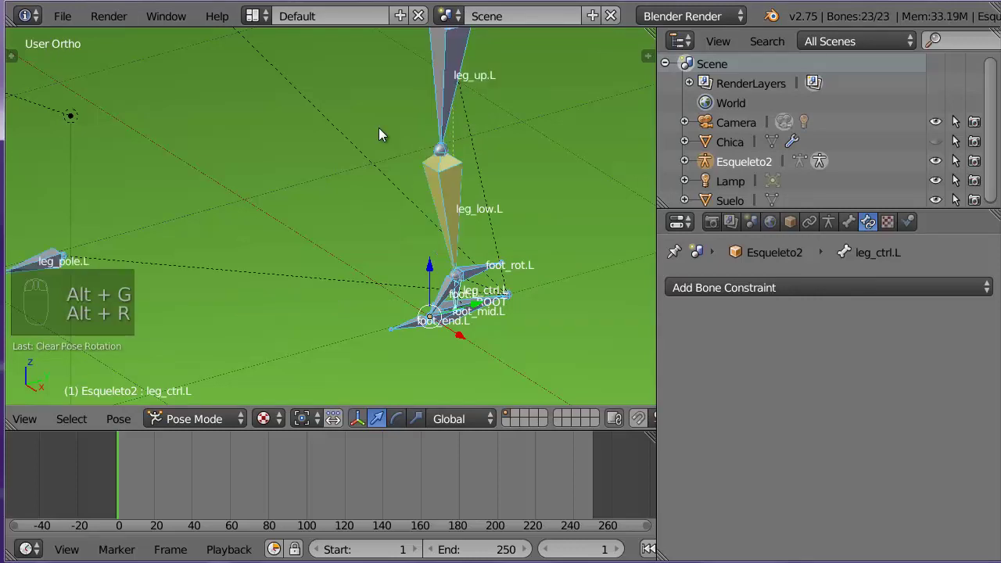
key(alt+s)
drag(312, 65, 509, 320)
drag(513, 322, 529, 338)
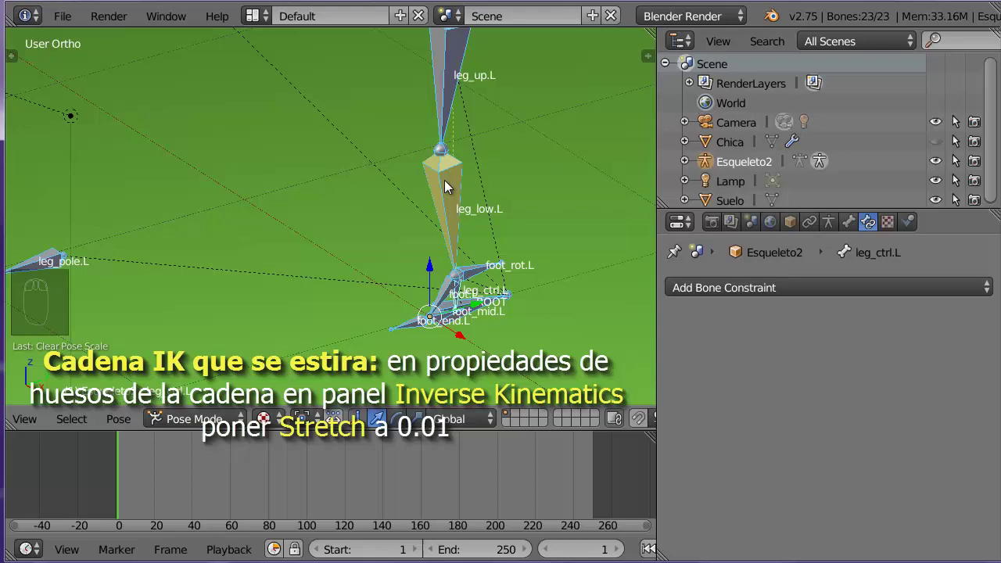
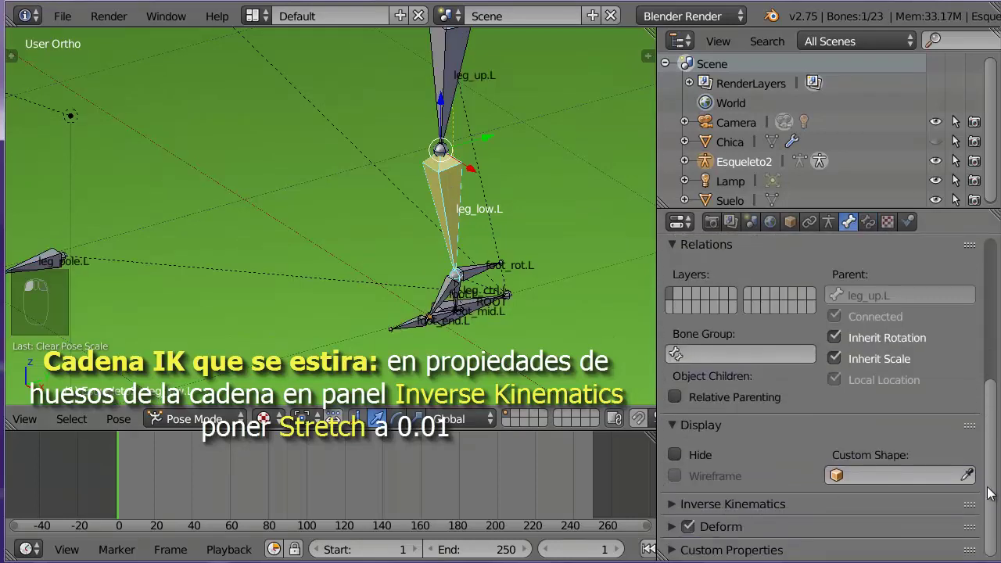
Set Inverse Kinematics Stretch to 0.010 on leg_low.L and leg_up.L, then reselect leg_ctrl.L
drag(676, 510, 727, 327)
drag(680, 324, 908, 504)
click(908, 504)
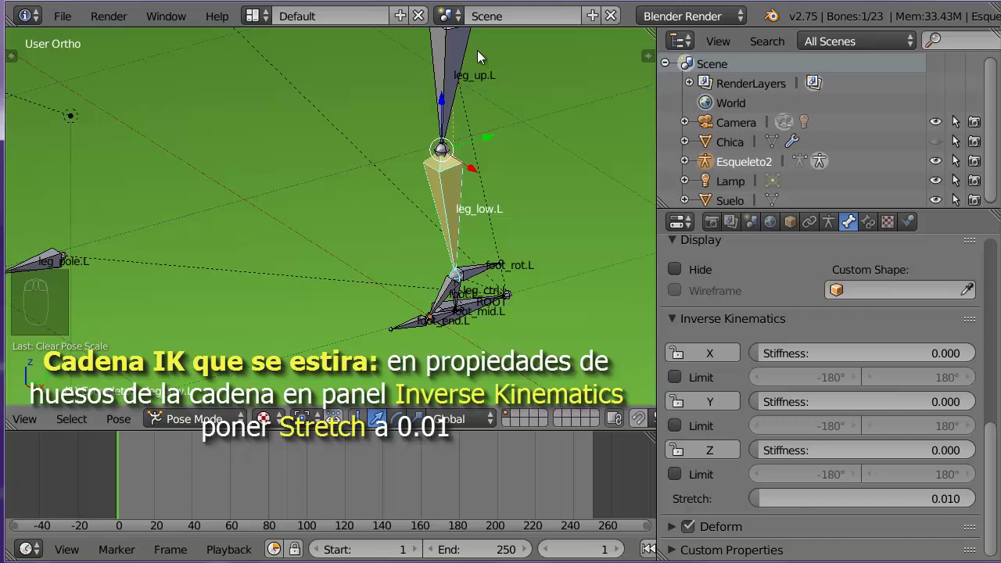
drag(462, 59, 938, 493)
click(938, 492)
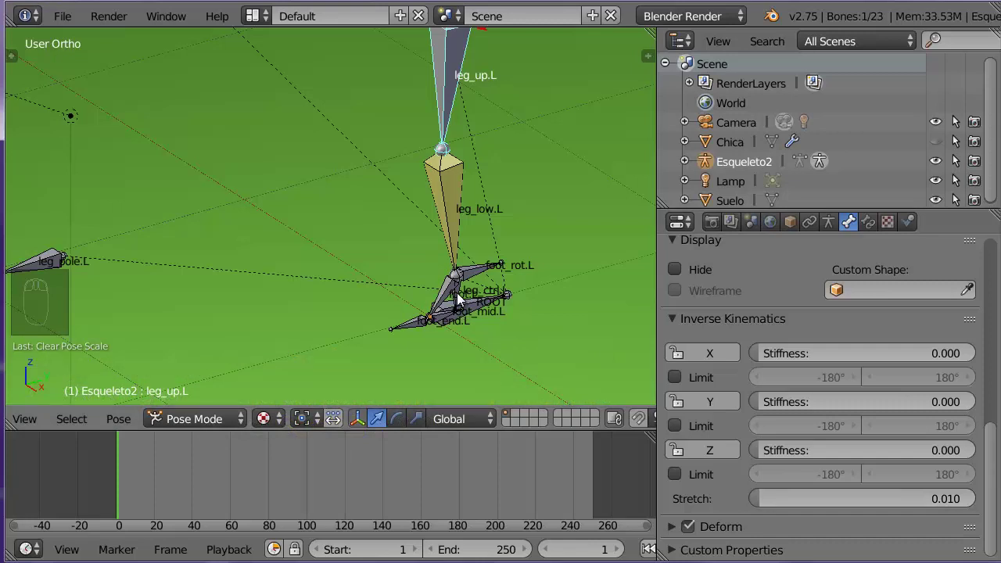
drag(459, 302, 494, 333)
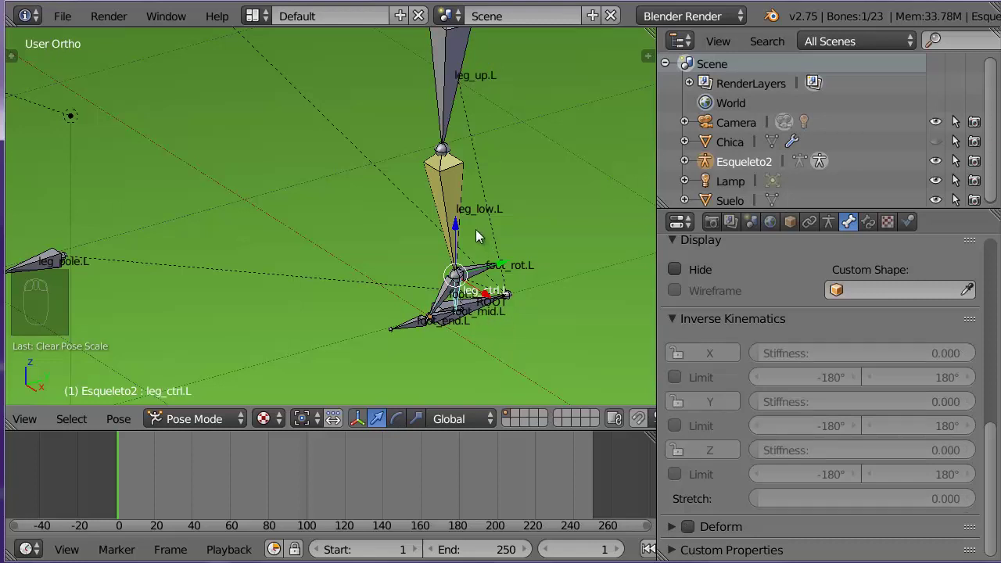
Move leg_ctrl.L to confirm the knee bends without stretching, reset it, and zoom to the foot bones
drag(459, 236, 468, 242)
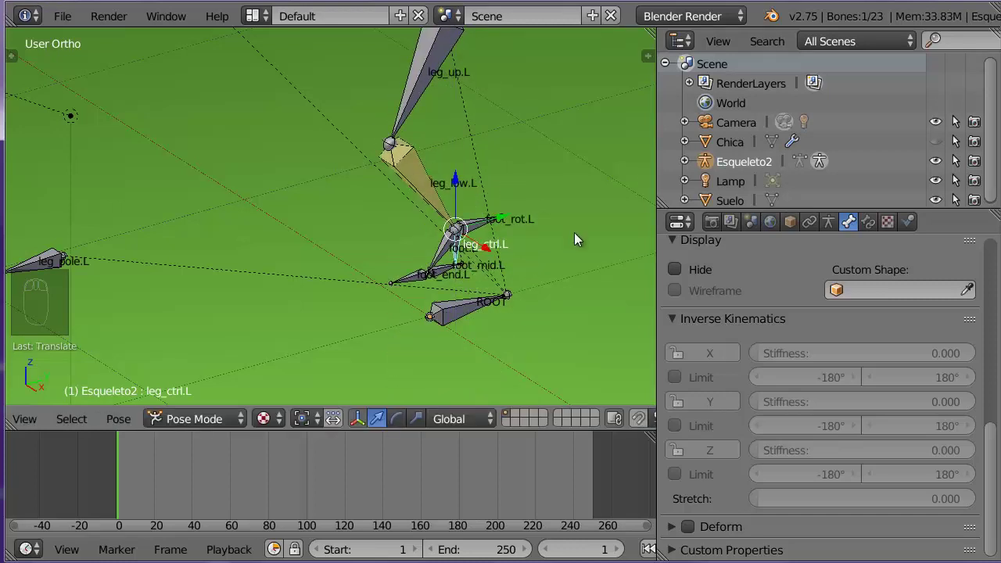
key(alt+g)
drag(562, 236, 546, 254)
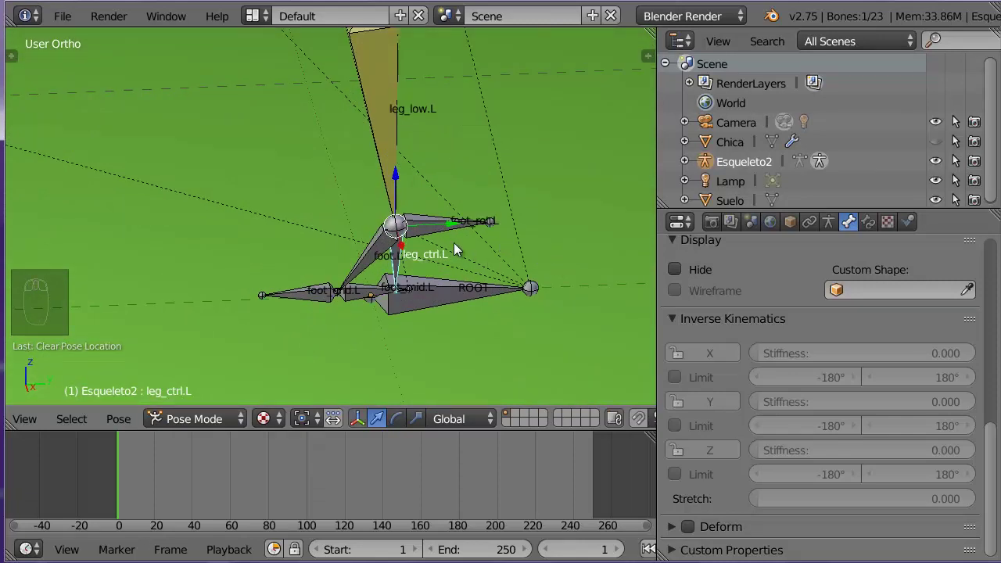
drag(435, 235, 523, 299)
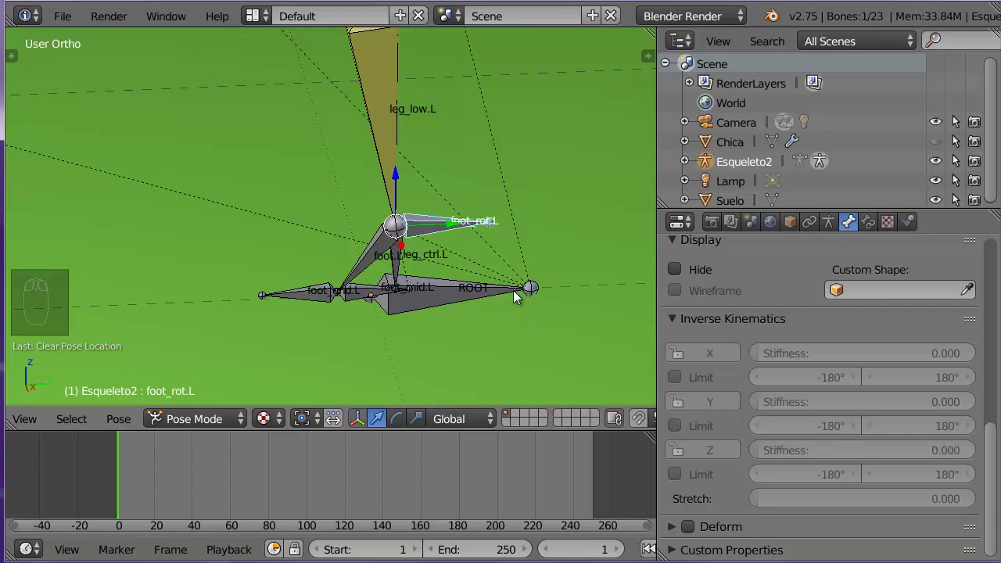
Give foot_mid.L a Copy Rotation constraint from foot_rot.L with Offset on and both spaces Local Space
drag(366, 299, 875, 228)
drag(875, 229, 888, 409)
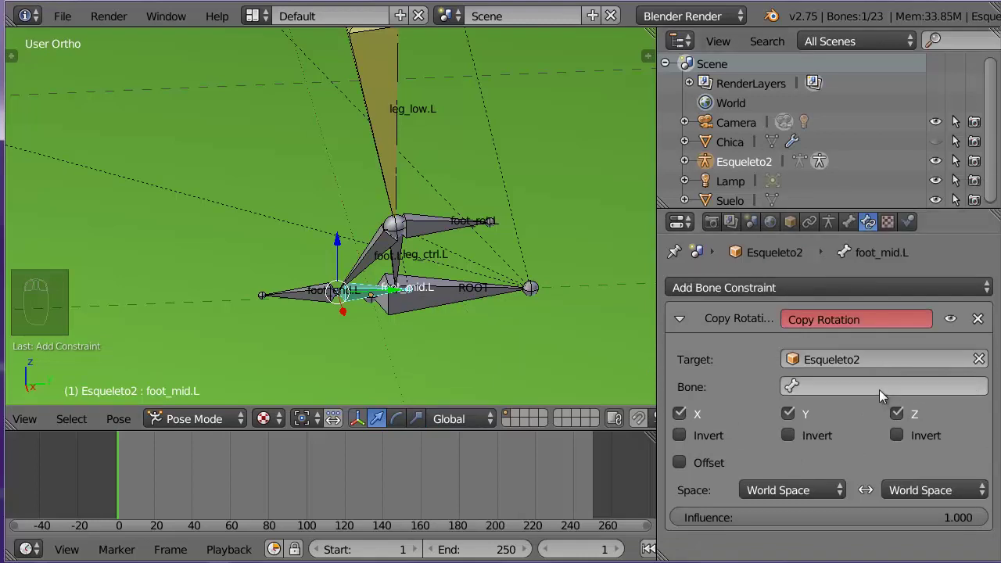
click(879, 384)
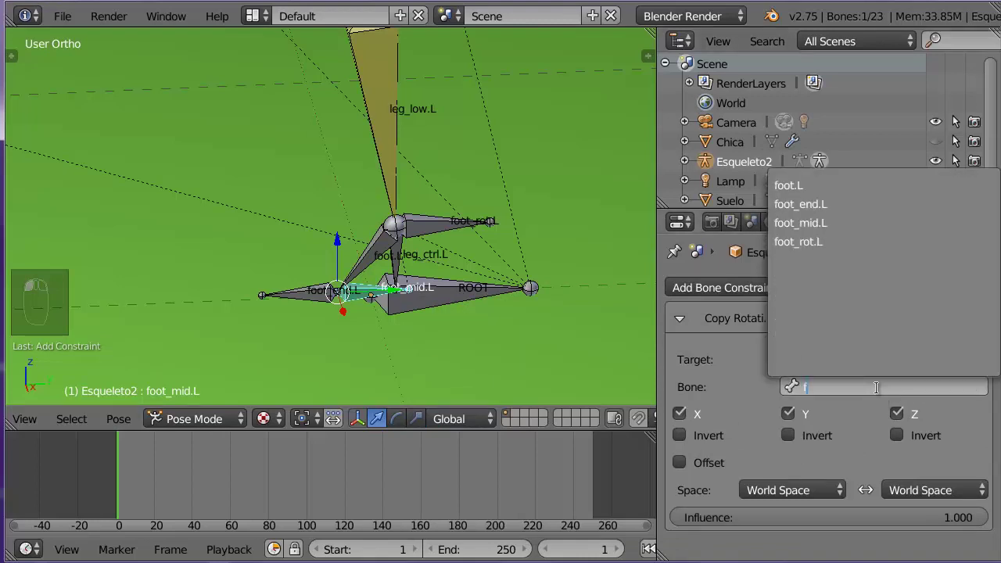
key(o)
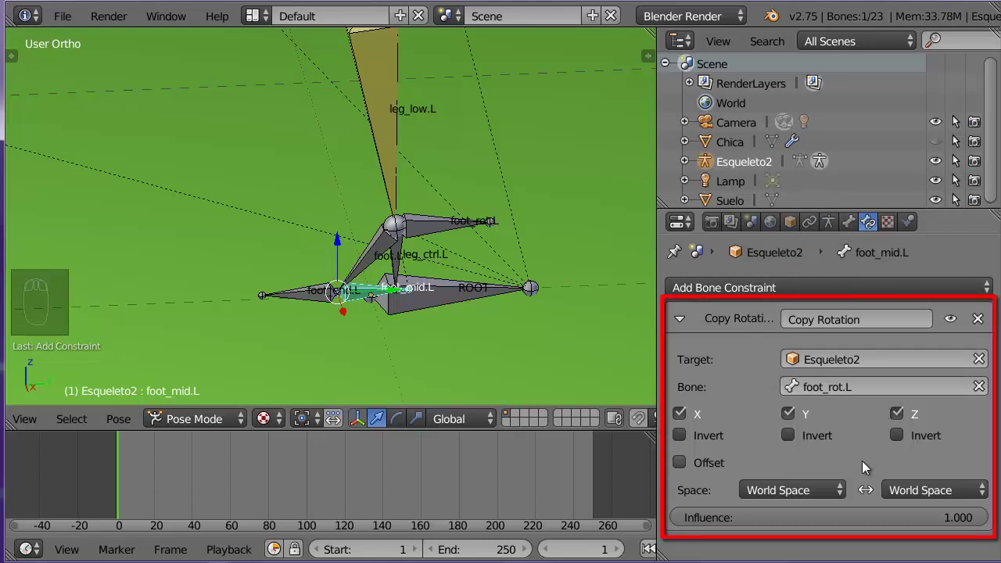
drag(688, 469, 797, 412)
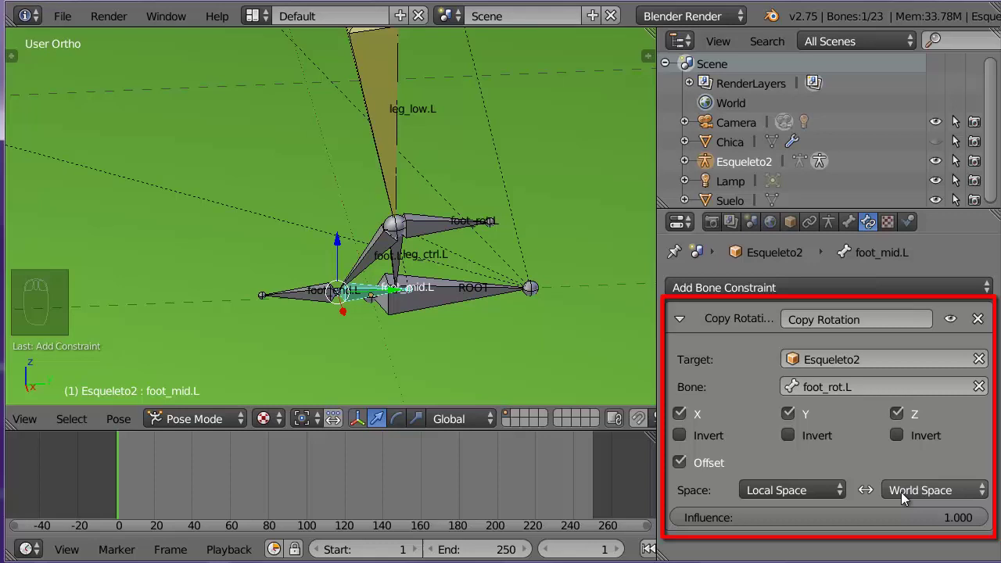
drag(914, 502, 909, 414)
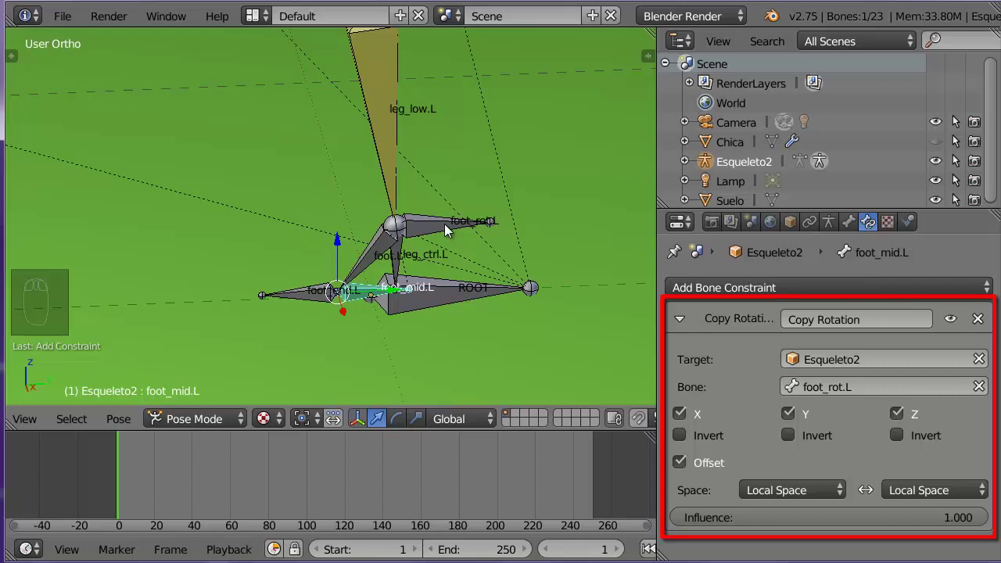
Test-rotate foot_rot.L, undo it, then bring up Add Bone Constraint for foot_end.L
drag(447, 231, 400, 452)
drag(396, 427, 450, 204)
drag(451, 203, 426, 183)
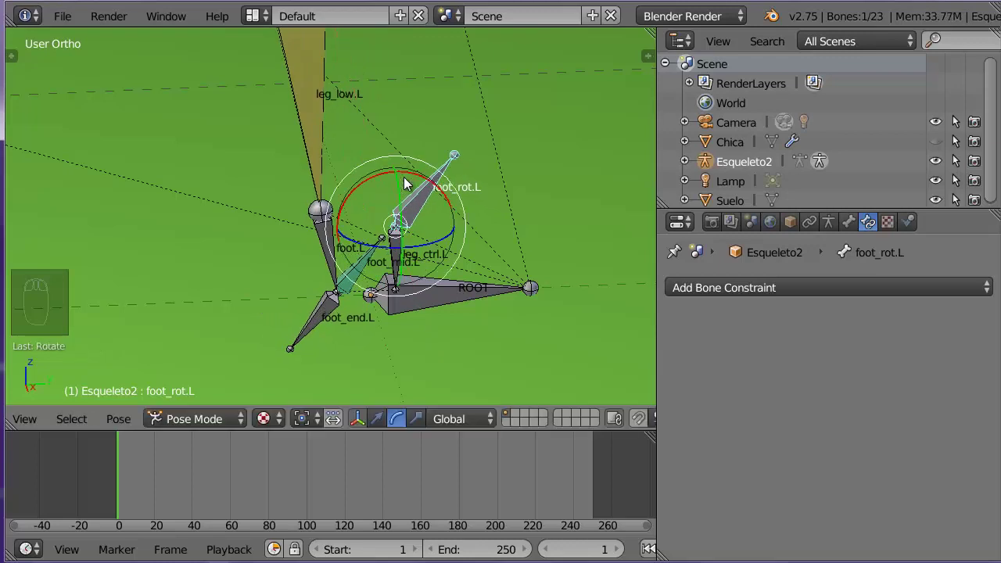
key(ctrl+z)
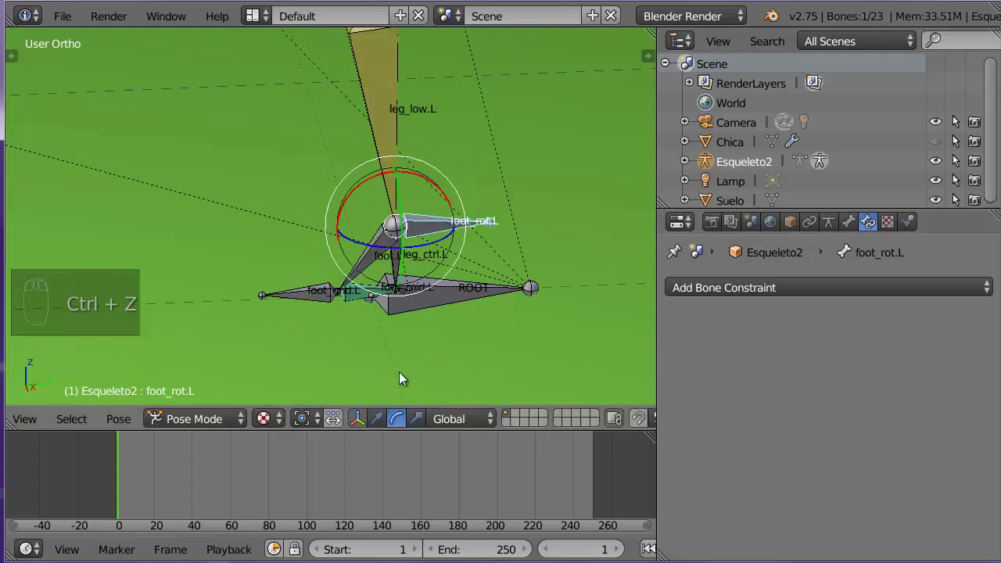
drag(314, 305, 884, 301)
Give foot_end.L a Copy Rotation constraint from Esqueleto2 foot_rot.L with Offset and both spaces Local Space
drag(872, 296, 677, 356)
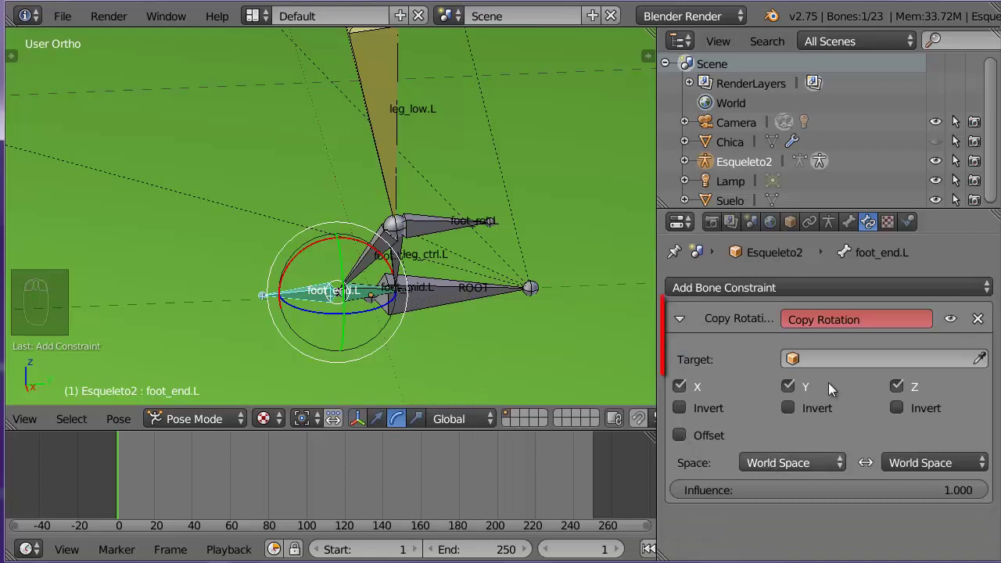
drag(826, 348, 870, 379)
click(871, 380)
key(o)
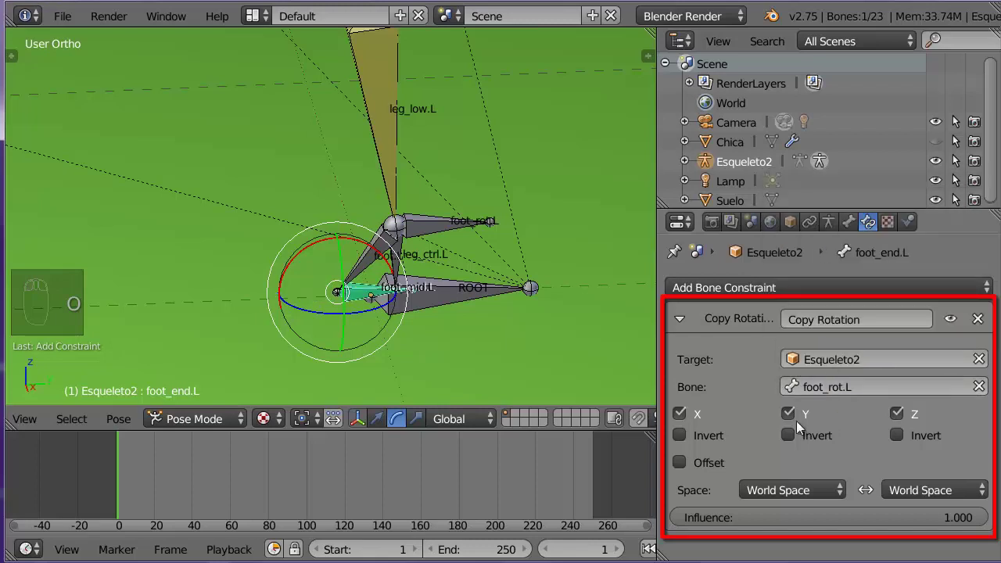
drag(687, 470, 947, 521)
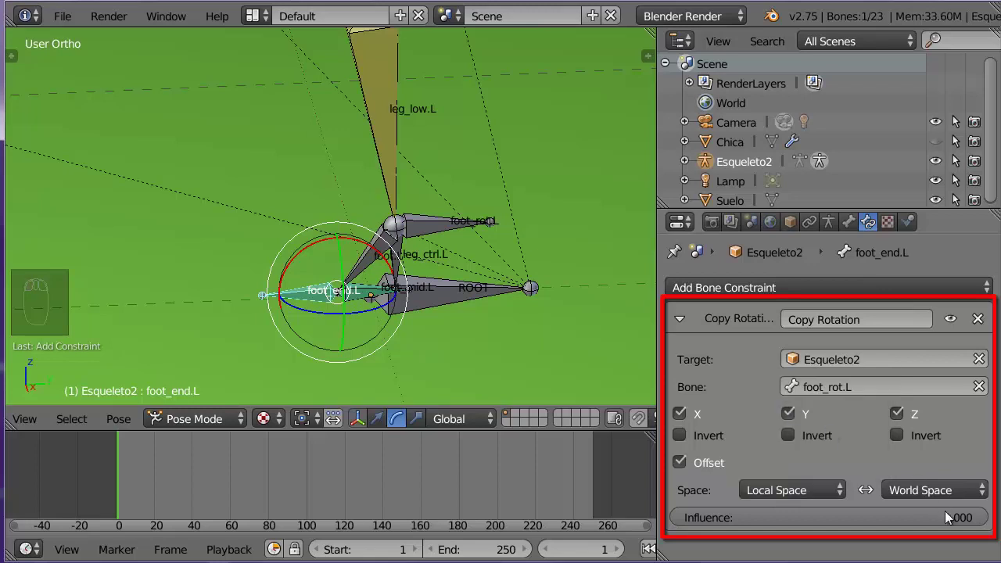
drag(926, 500, 200, 122)
middle_click(256, 192)
drag(272, 197, 430, 223)
drag(430, 223, 435, 186)
drag(435, 186, 428, 196)
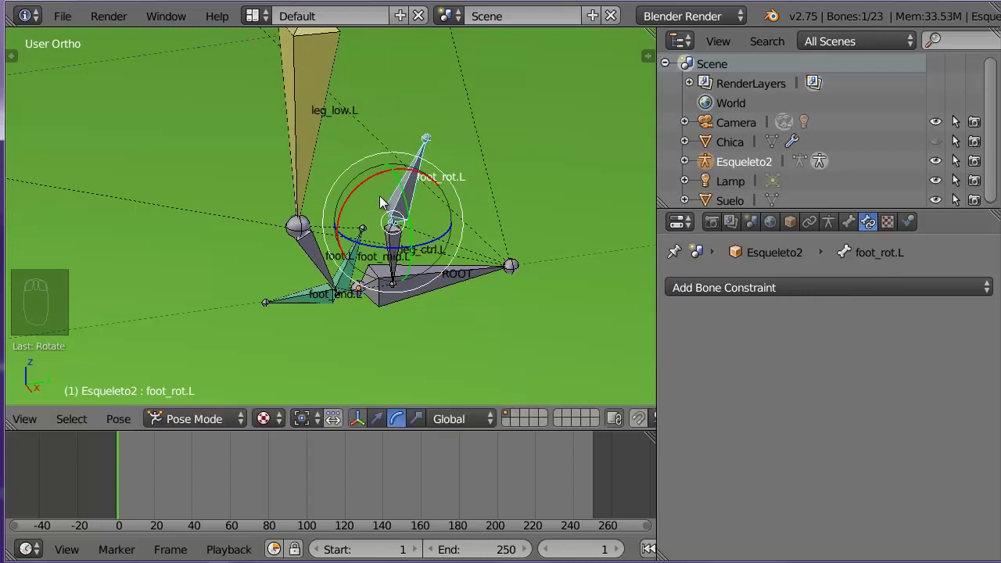
key(ctrl+z)
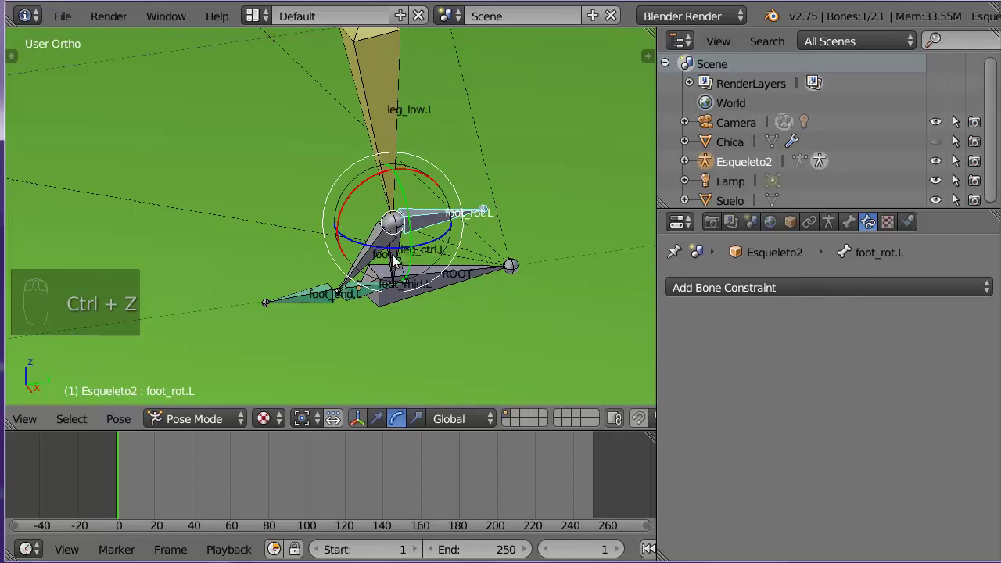
right_click(399, 261)
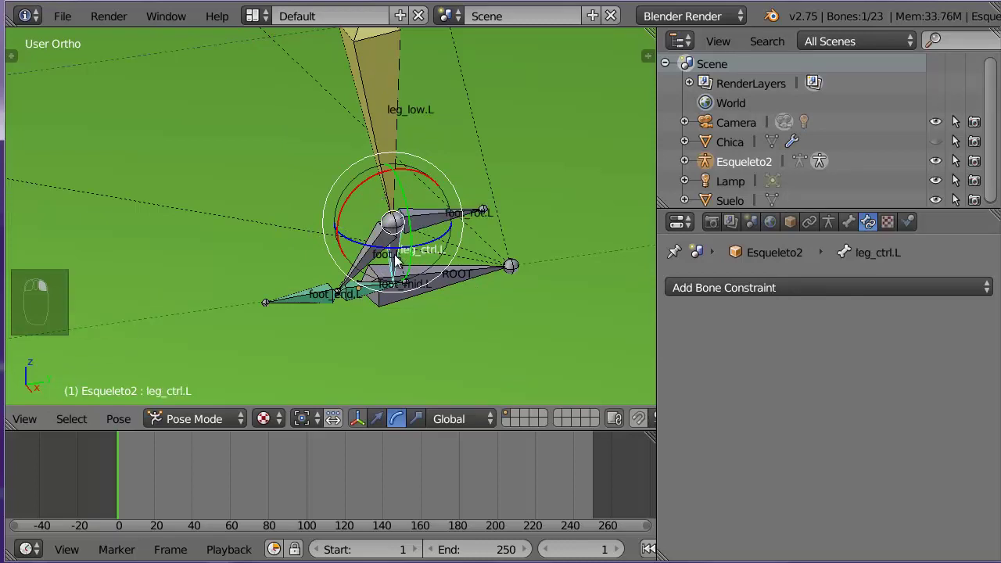
drag(399, 262, 369, 250)
drag(369, 250, 348, 259)
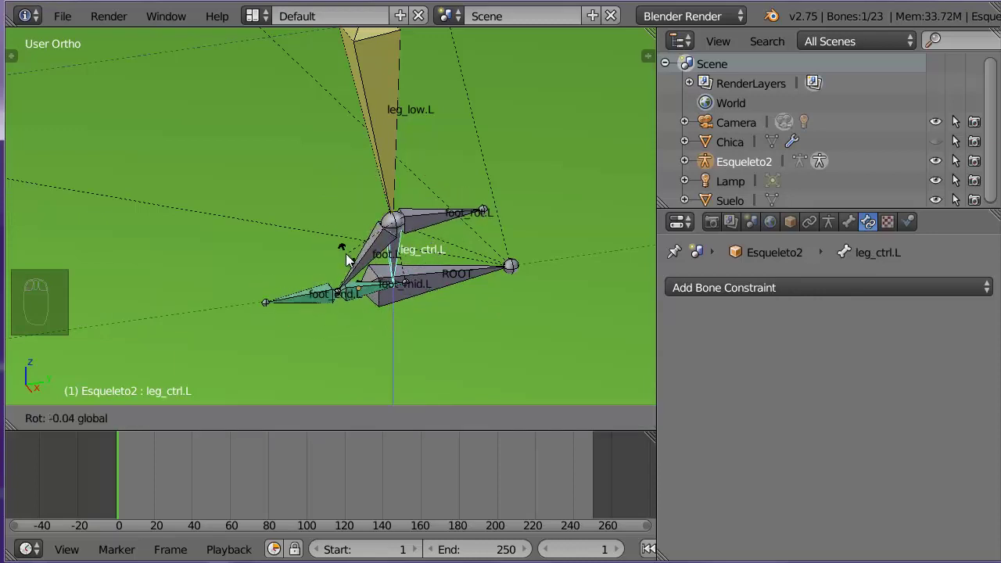
drag(427, 180, 412, 210)
drag(410, 210, 432, 232)
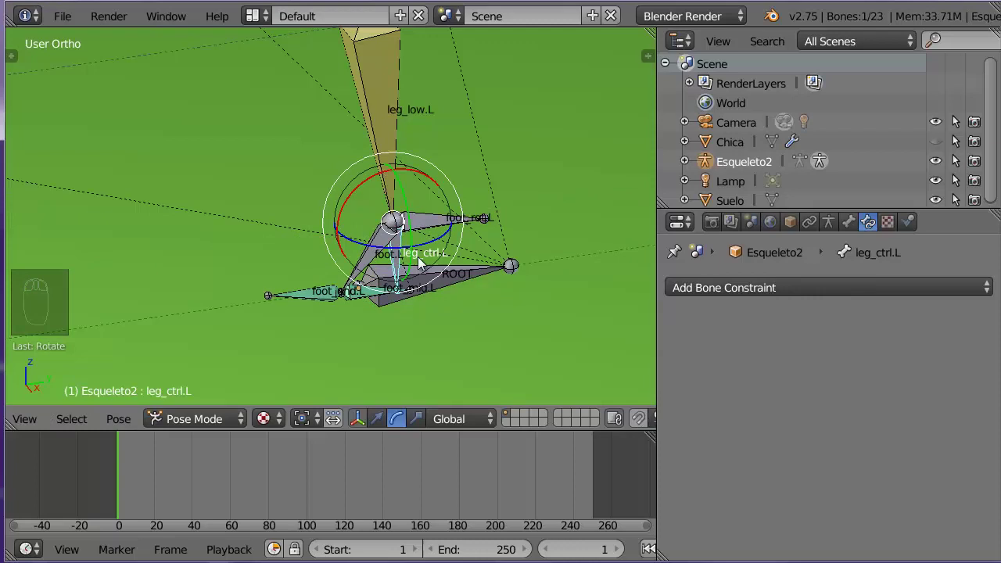
key(alt+r)
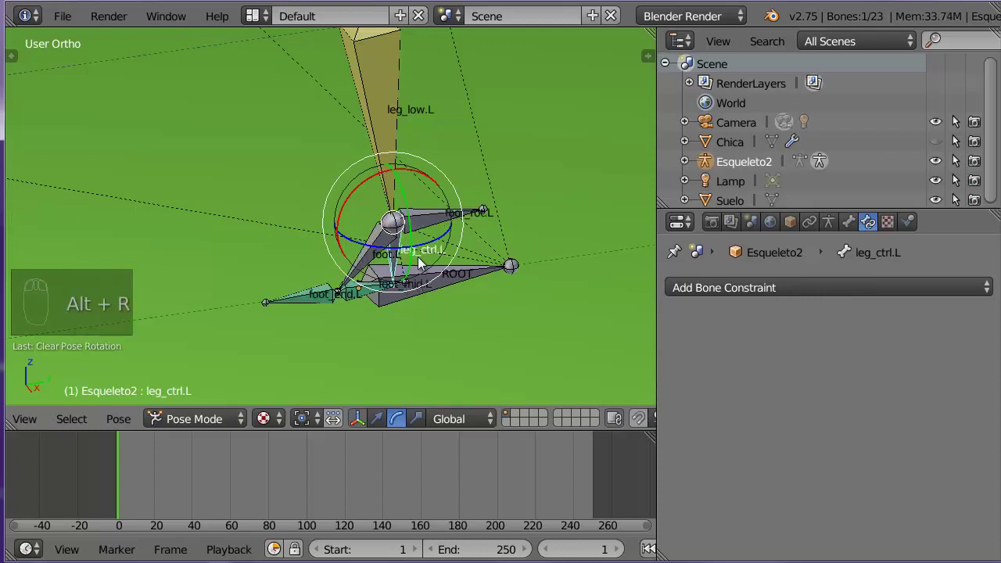
key(a)
key(a)
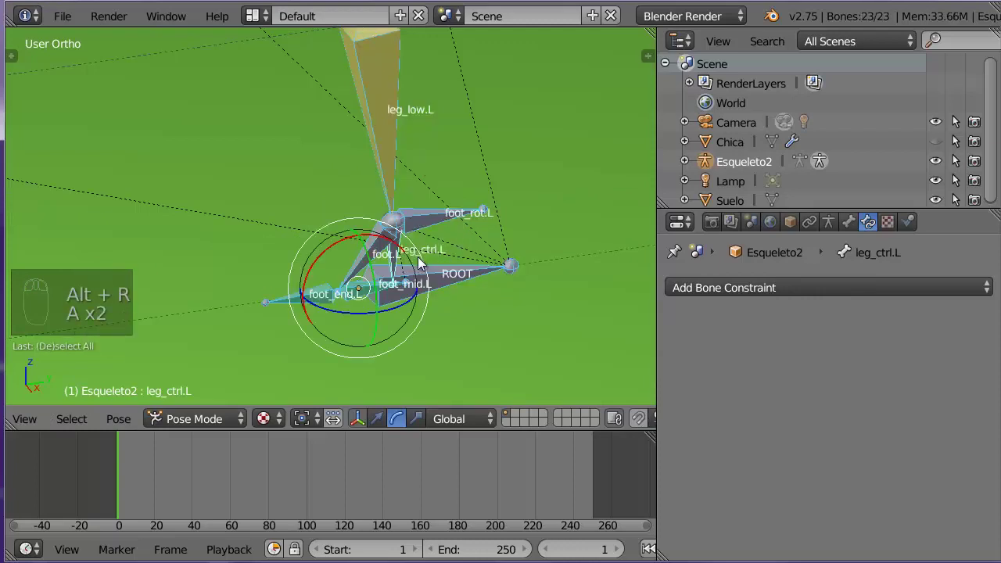
key(alt+r)
key(alt+g)
key(alt+s)
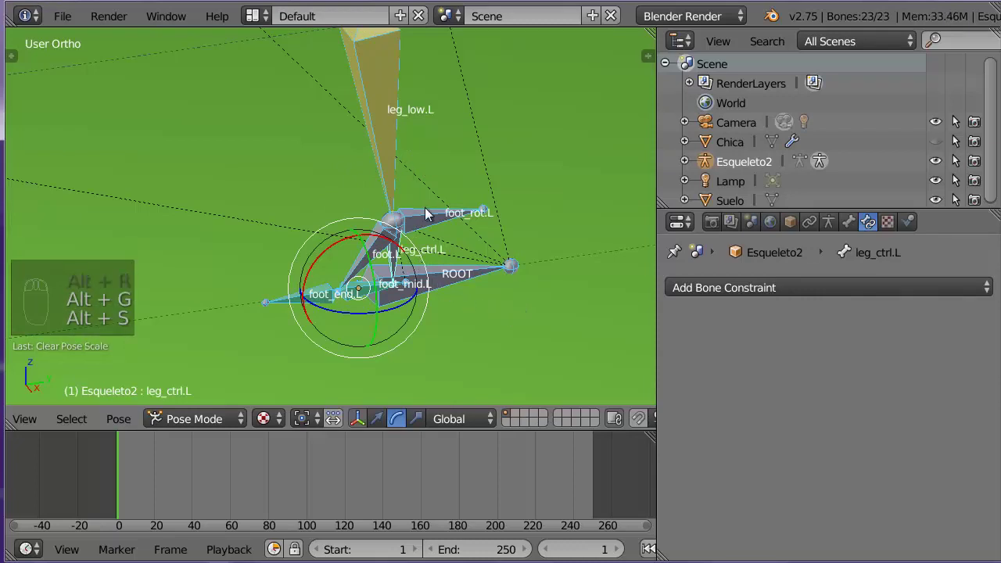
drag(432, 221, 519, 241)
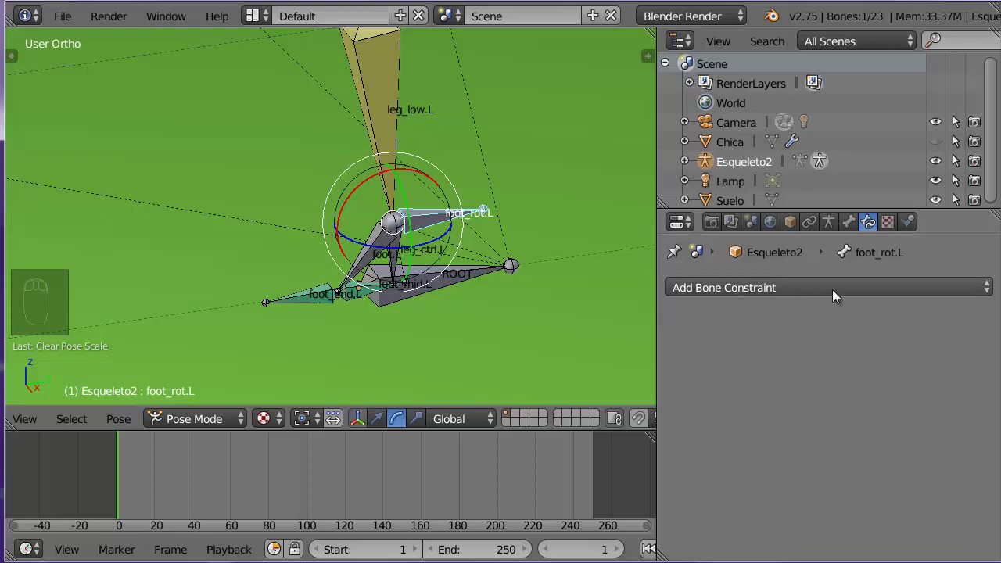
Add a Limit Rotation constraint to foot_rot.L limiting X, Y, Z in local space, X max 90°
drag(812, 288, 648, 453)
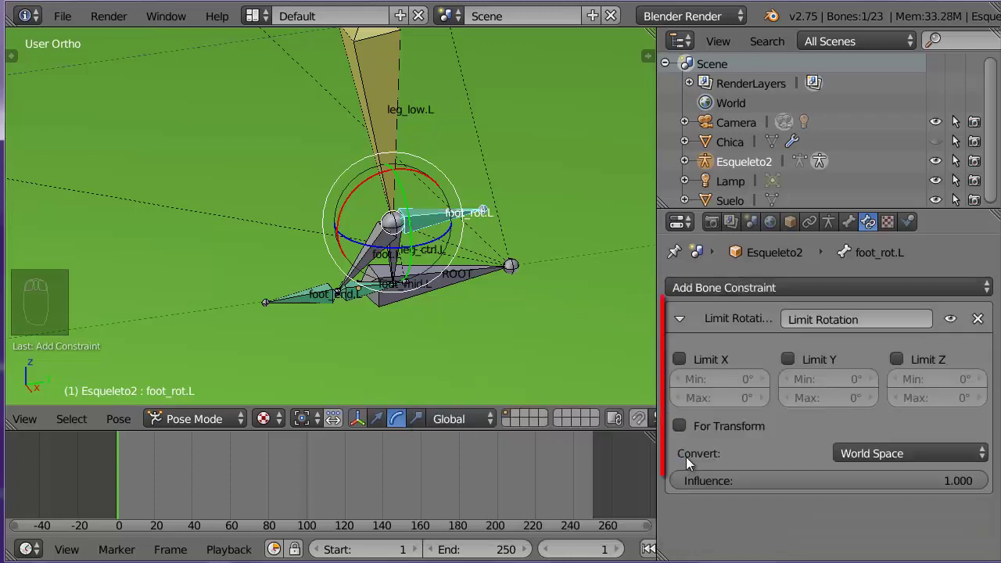
drag(684, 360, 783, 427)
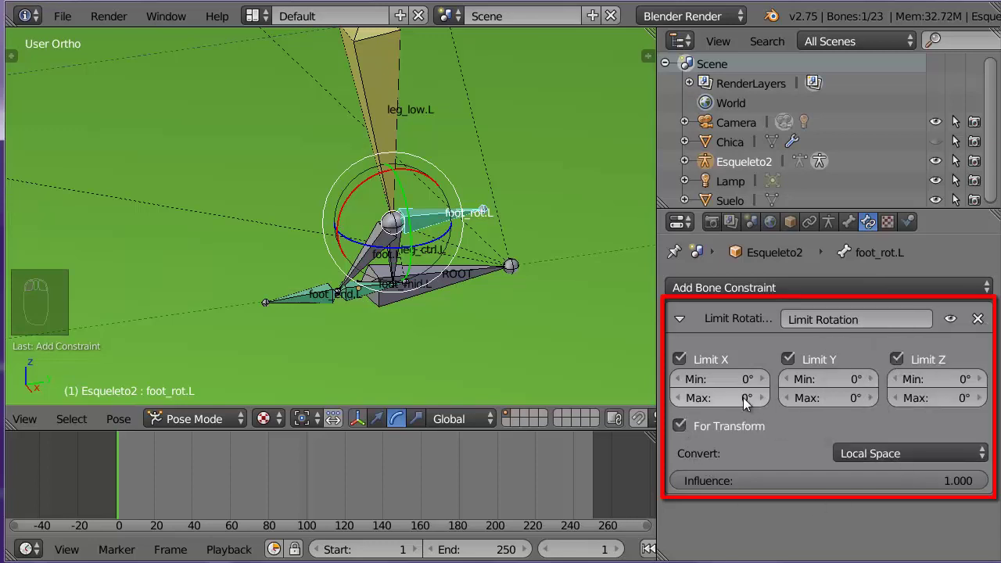
drag(749, 405, 745, 395)
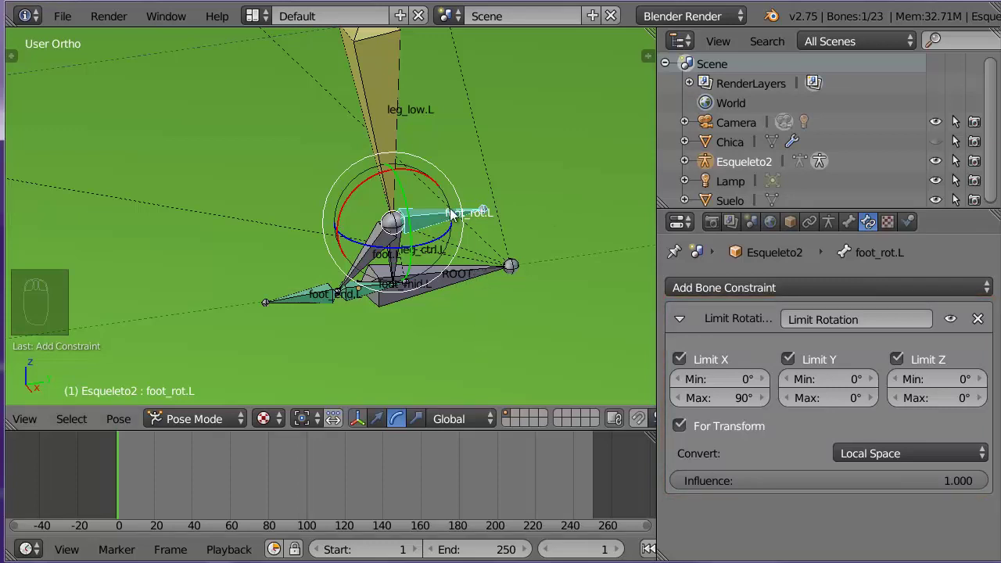
Rotate foot_rot.L to test the limit, then bring the head bones into view
drag(433, 183, 338, 192)
drag(419, 175, 478, 224)
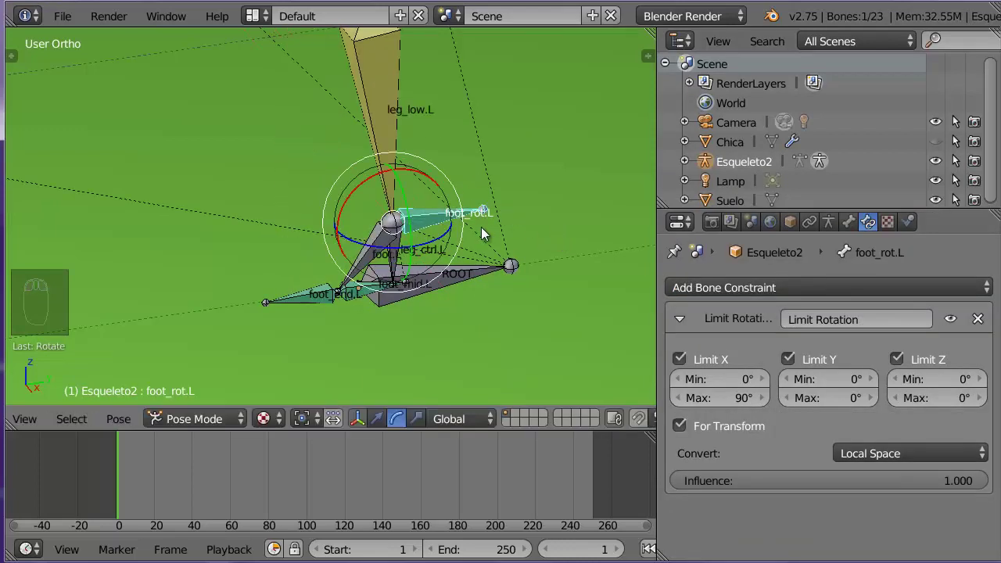
drag(407, 252, 476, 274)
drag(477, 274, 499, 236)
scroll(up, 3)
drag(498, 237, 409, 201)
Add an Inverse Kinematics constraint to head_help with the Esqueleto2 armature as target
scroll(down, 3)
drag(395, 201, 801, 357)
drag(825, 291, 798, 381)
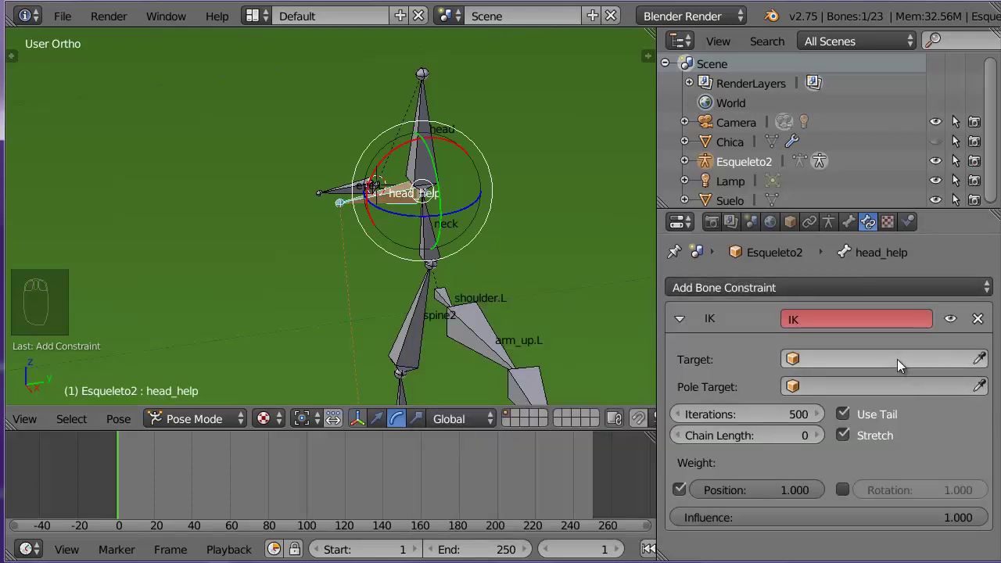
drag(887, 355, 876, 424)
Point the IK at bone head_ctrl with chain length 1, then make head_ctrl active
click(861, 378)
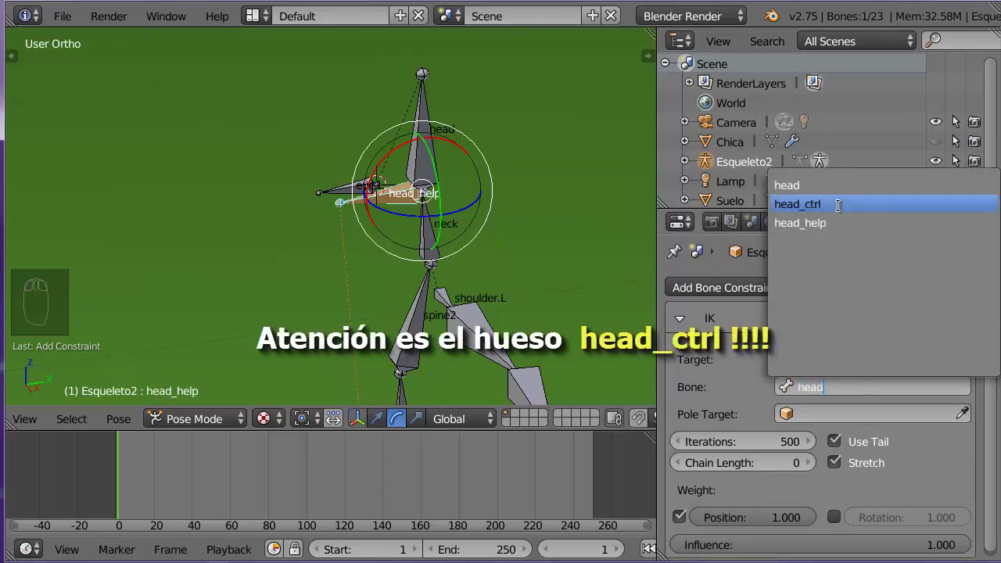
middle_click(522, 300)
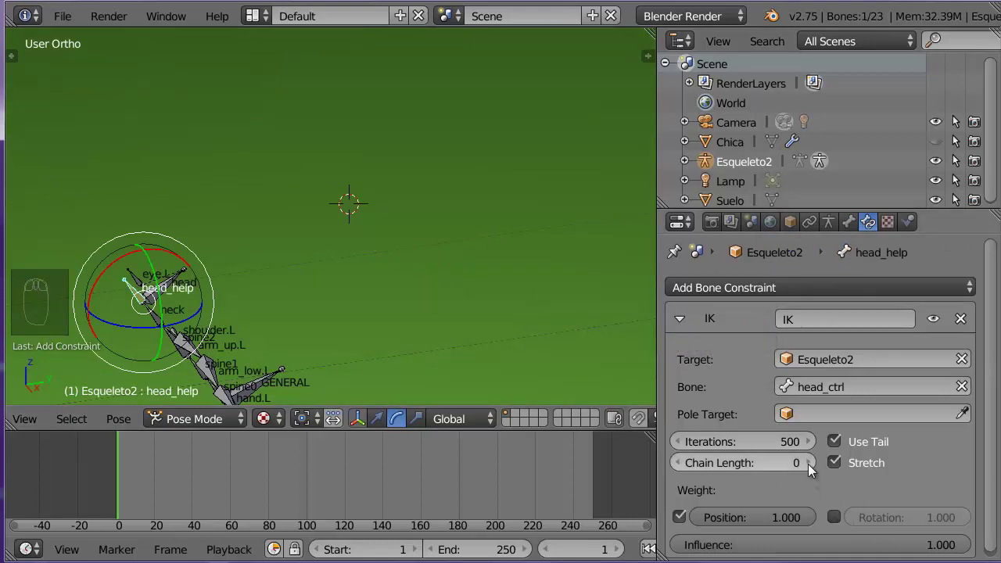
click(814, 470)
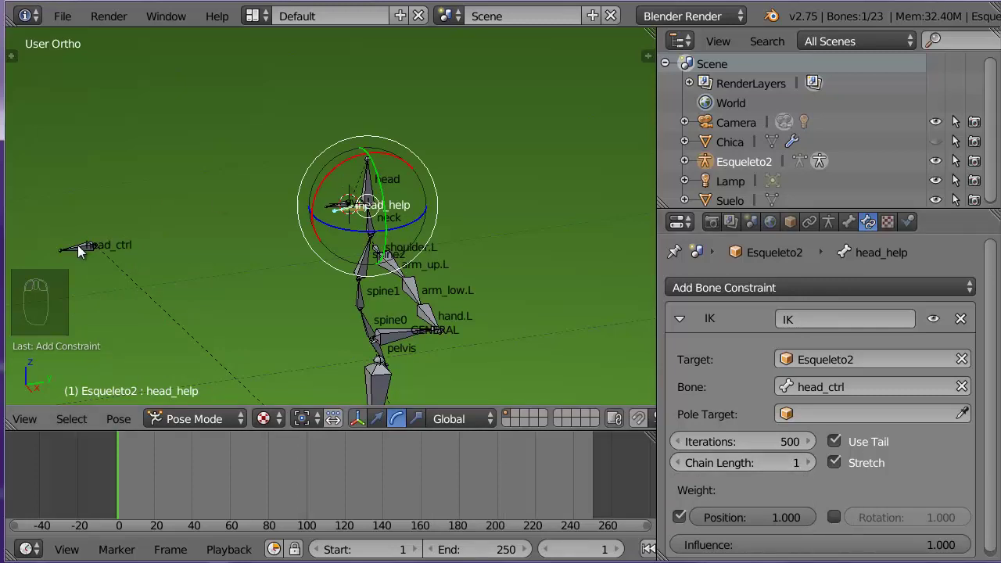
drag(81, 253, 429, 198)
Test head_ctrl, clear all bones' location, rotation and scale, and start Save As
key(g)
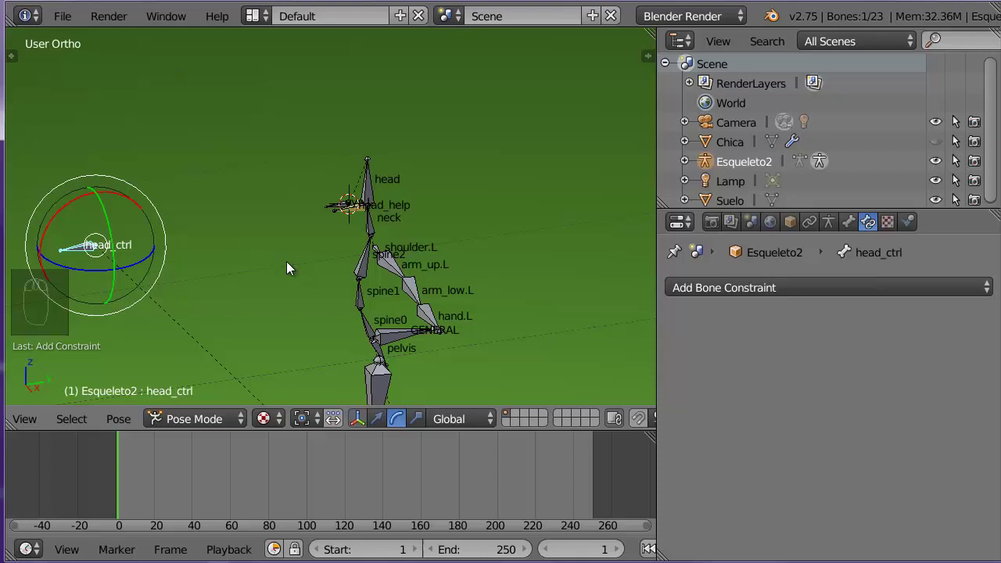
key(a)
key(a)
key(alt+r)
key(alt+g)
key(alt+s)
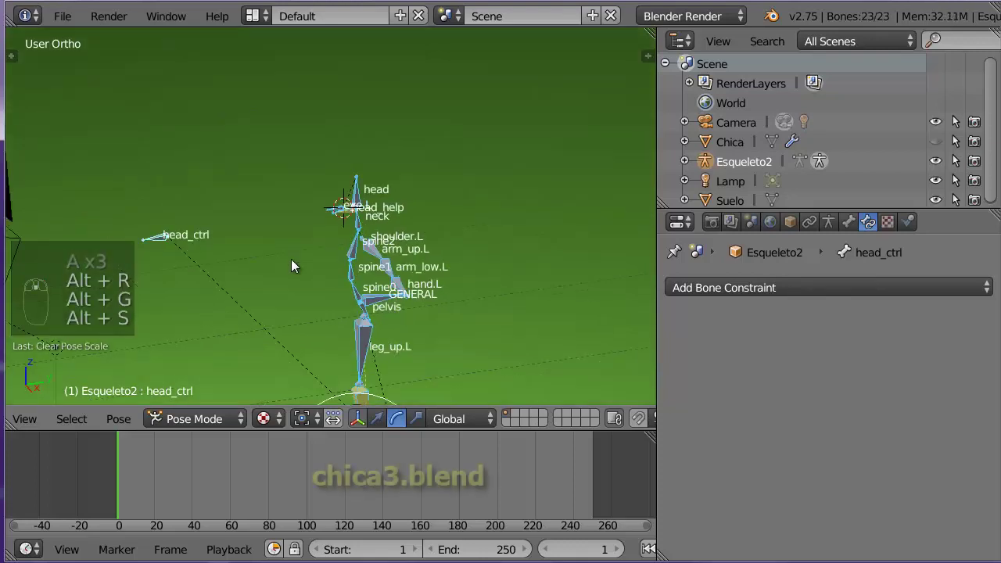